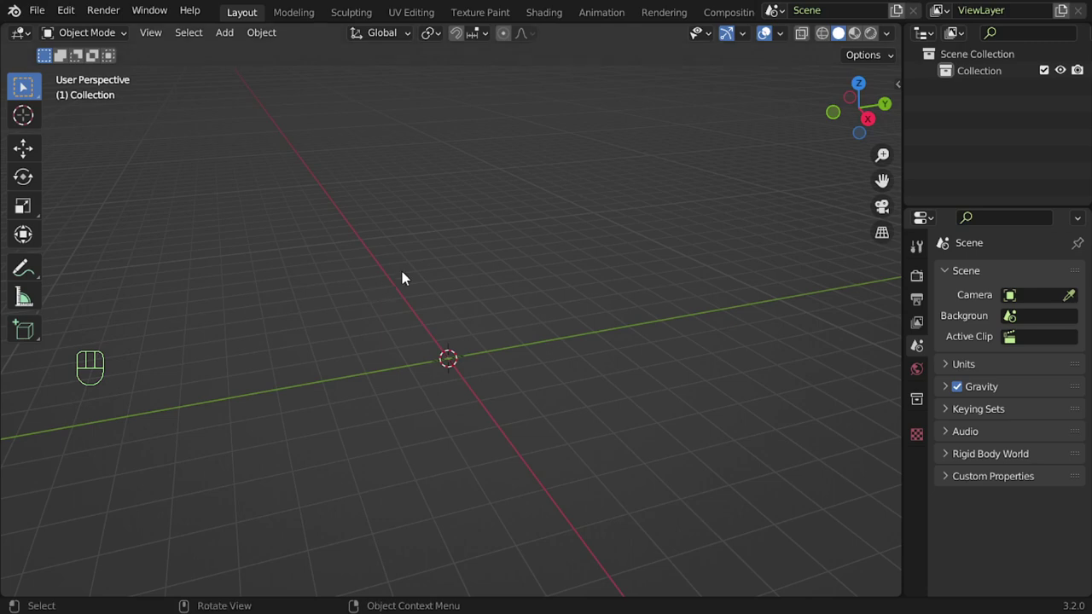
# Add a mesh plane to the scene and assign it an Ocean modifier
pyautogui.press('shift+a')
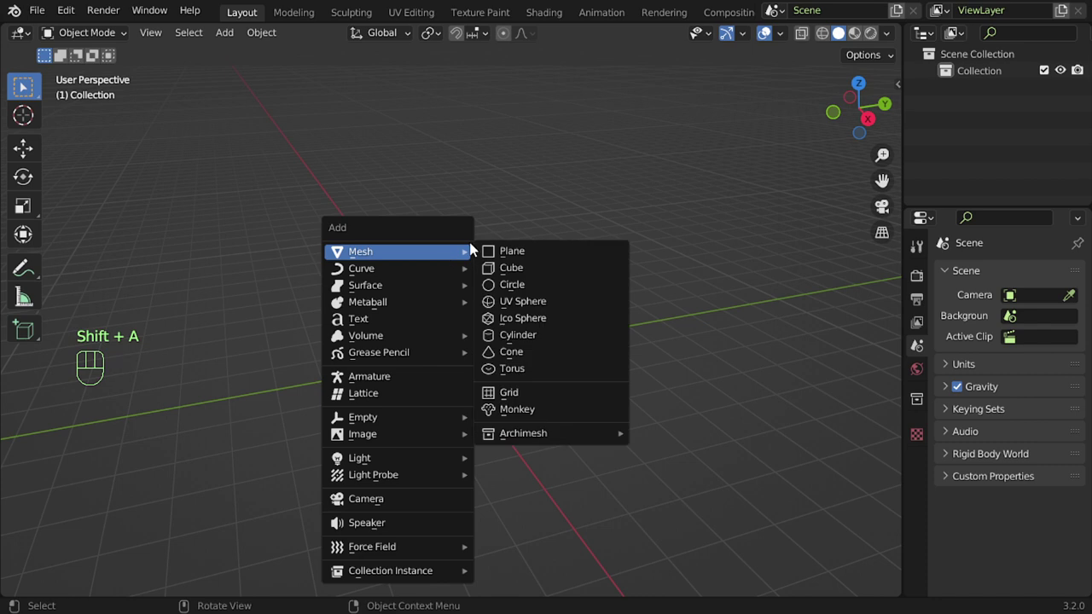
pyautogui.middleClick(513, 290)
pyautogui.middleClick(529, 312)
pyautogui.click(922, 457)
pyautogui.moveTo(973, 288); pyautogui.dragTo(930, 381)
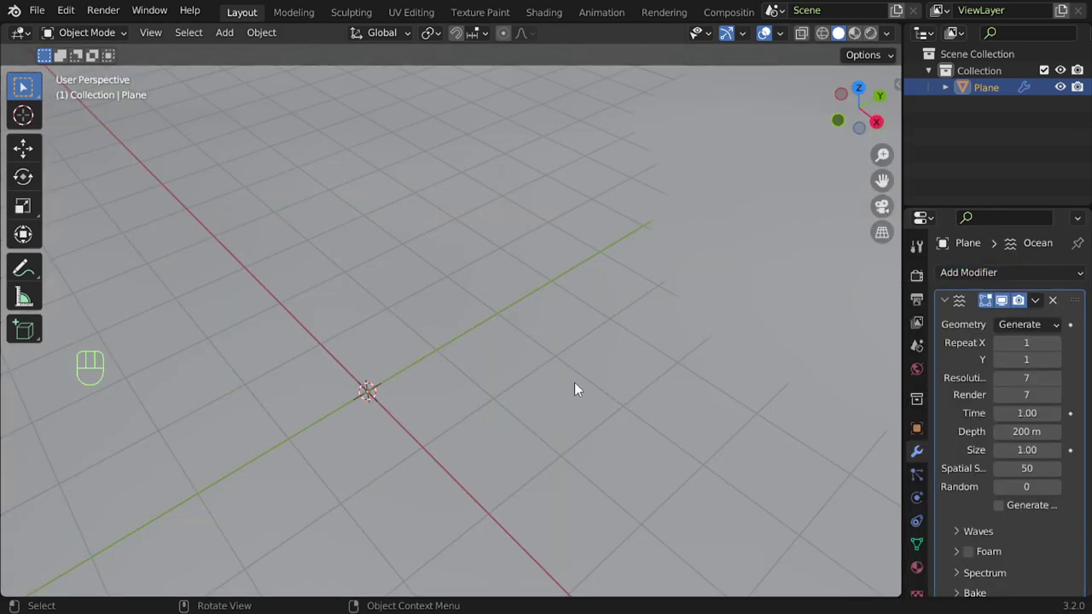
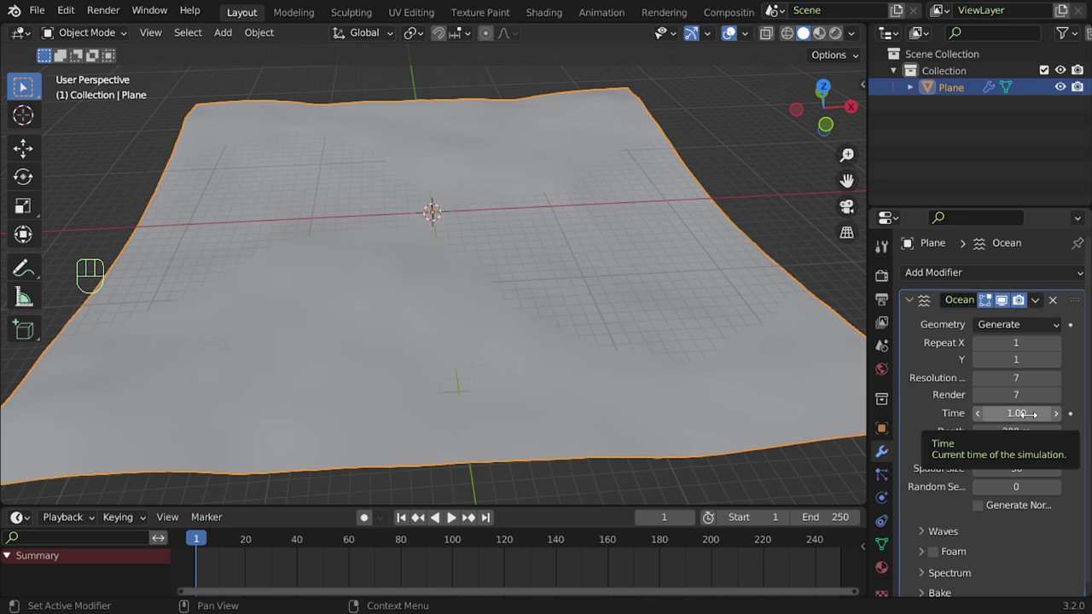
# Keyframe ocean Time 1.00 at frame 1 and 11.00 at frame 150, scene end 150
pyautogui.press('i')
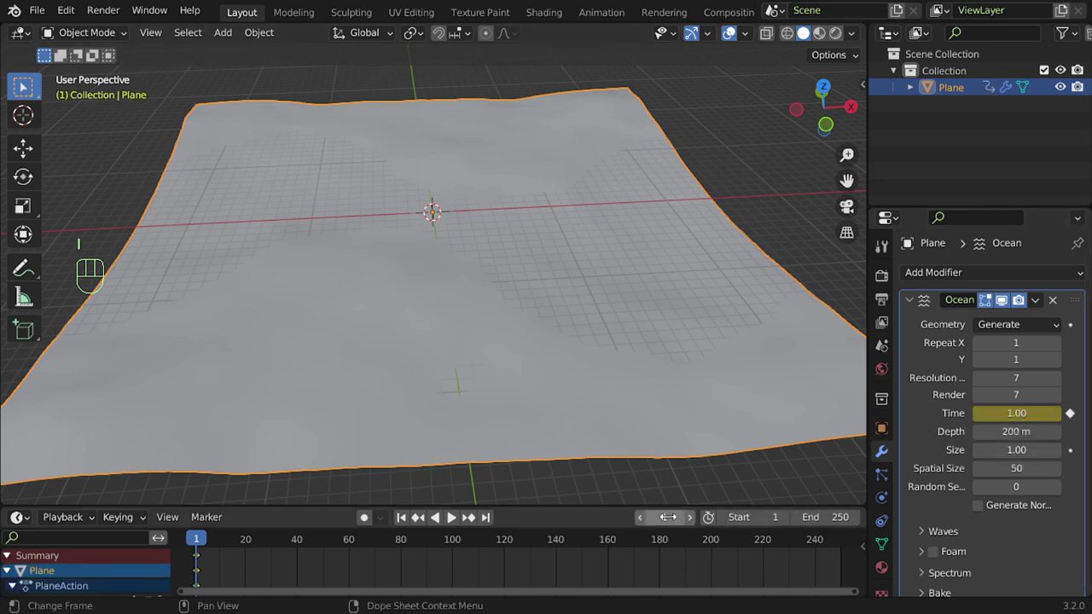
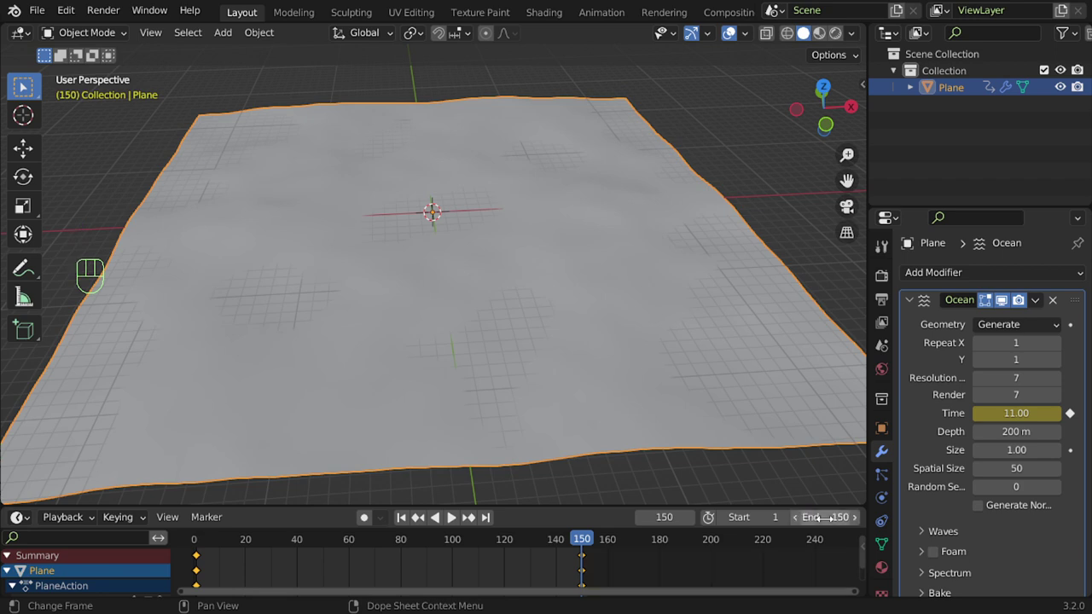
pyautogui.press('Home')
pyautogui.press('a')
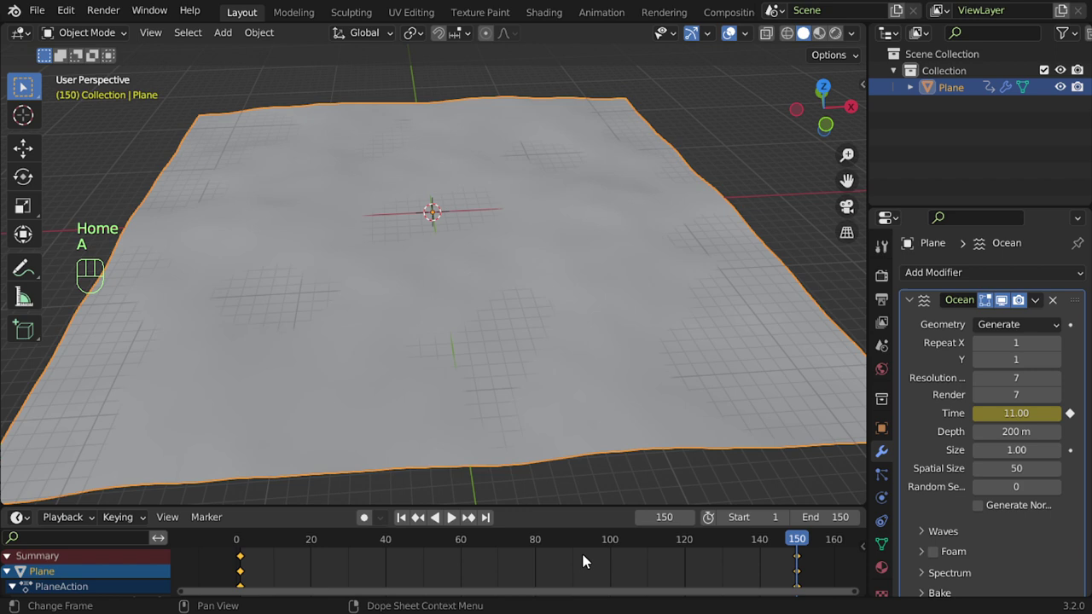
# Select all Time keyframes and give them Linear Extrapolation (Shift+E)
pyautogui.moveTo(801, 542); pyautogui.dragTo(560, 559)
pyautogui.press('a')
pyautogui.press('shift+e')
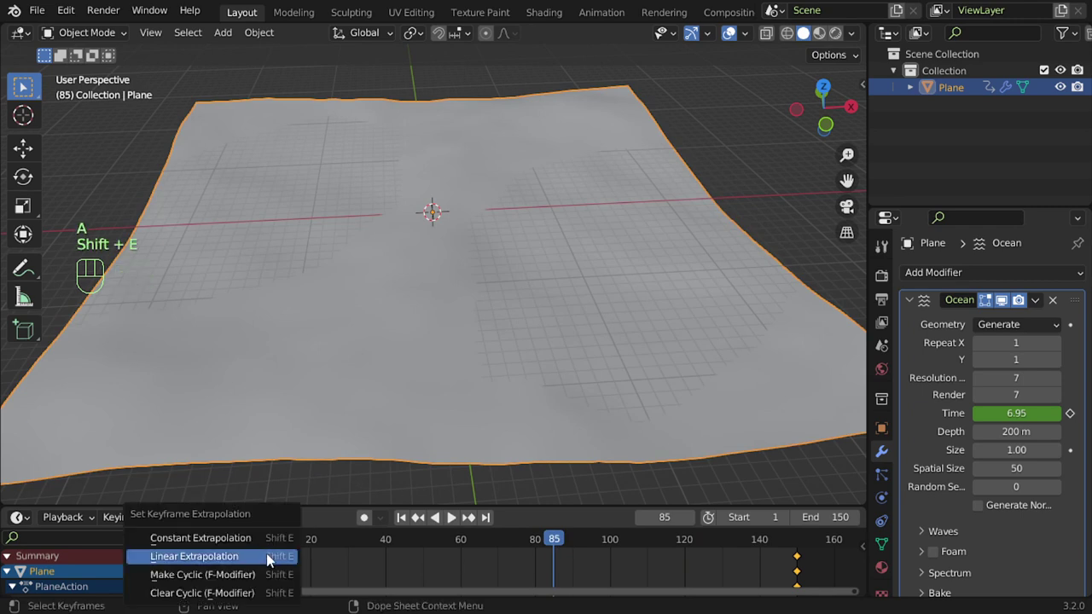
pyautogui.click(461, 527)
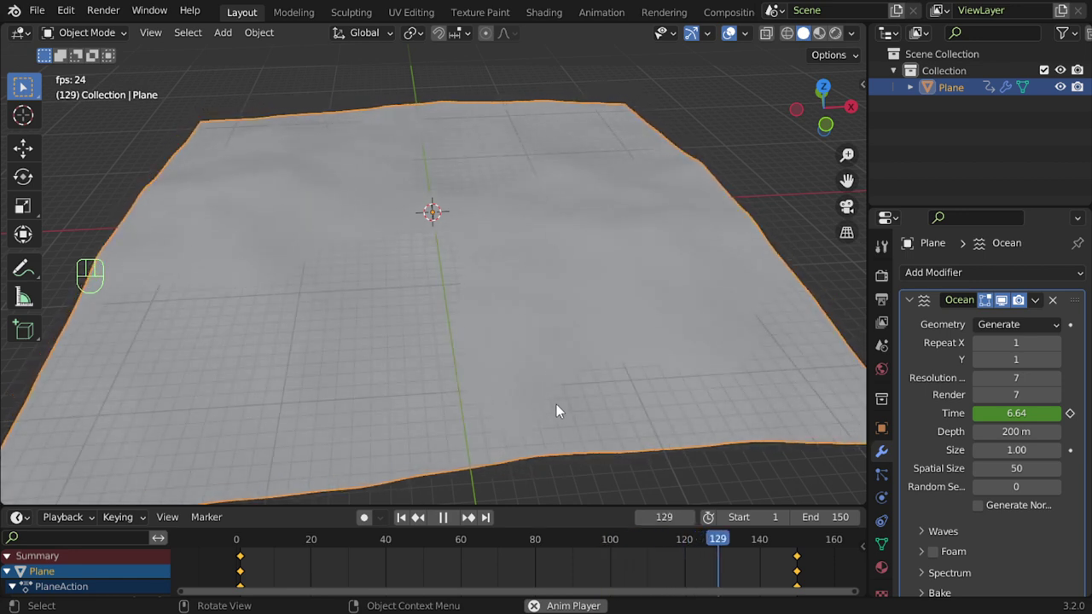
# Stop playback and orbit around the ocean surface to inspect the waves
pyautogui.press('ctrl+alt+Escape')
pyautogui.middleClick(506, 332)
pyautogui.moveTo(588, 275); pyautogui.dragTo(818, 287)
pyautogui.middleClick(748, 309)
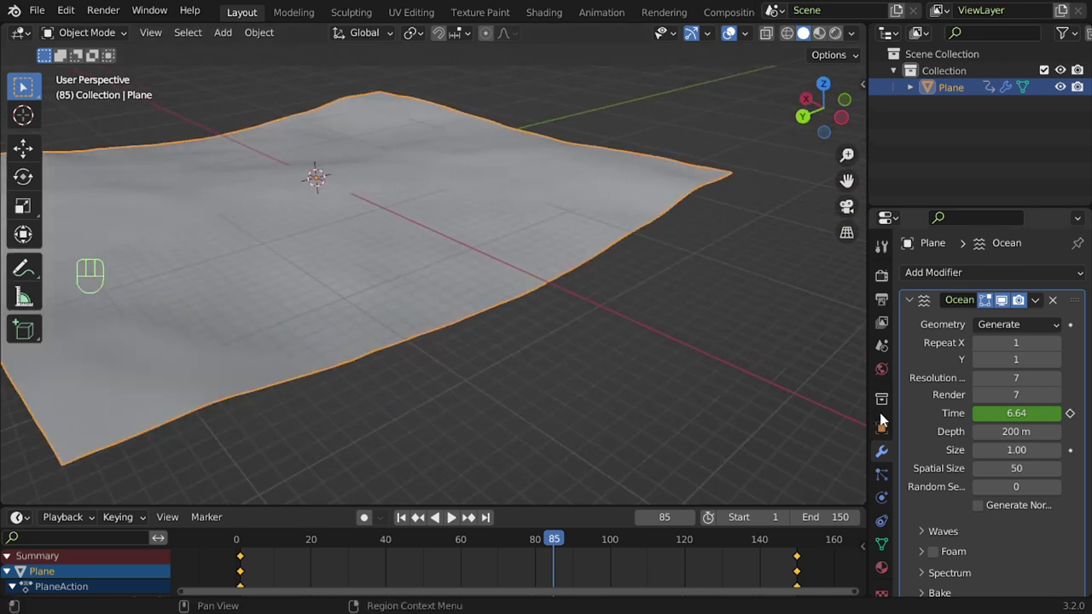
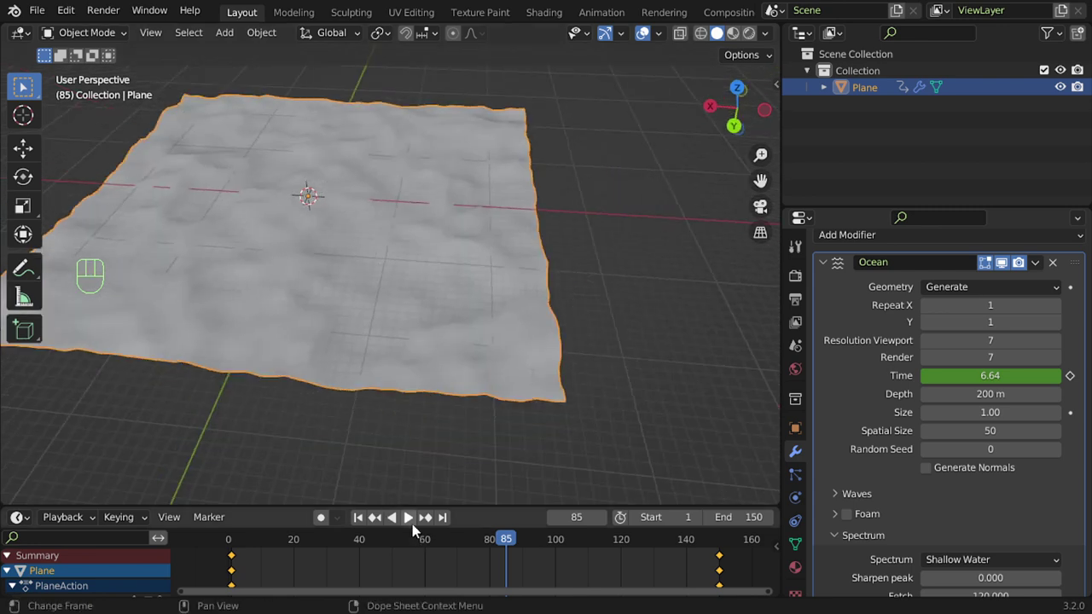
# Orbit the view to inspect the Shallow Water waves animating across the plane
pyautogui.middleClick(457, 318)
pyautogui.middleClick(466, 312)
pyautogui.middleClick(445, 271)
pyautogui.middleClick(596, 331)
pyautogui.middleClick(588, 347)
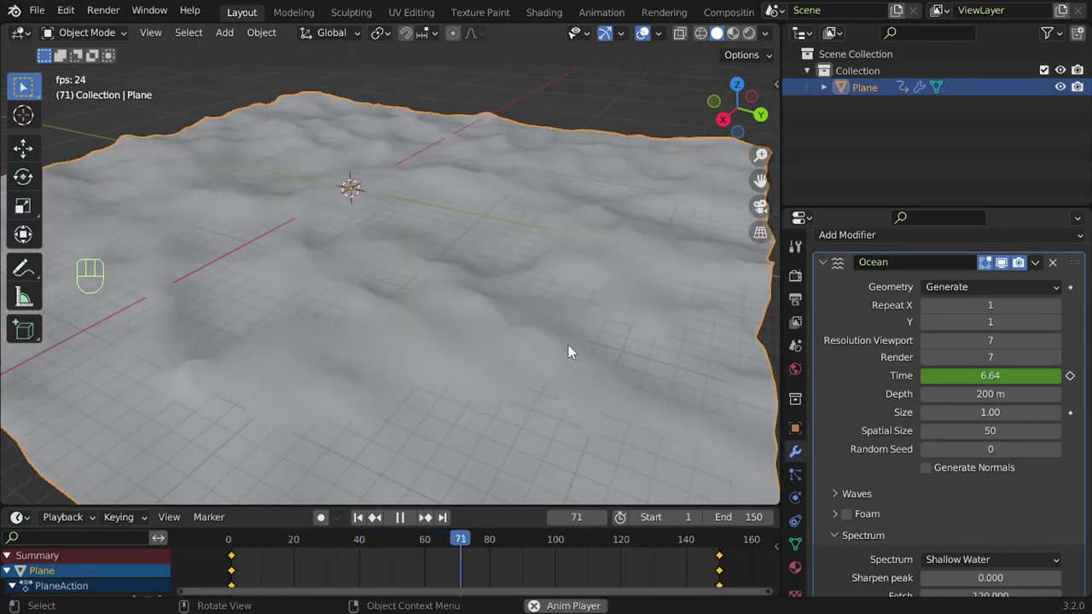
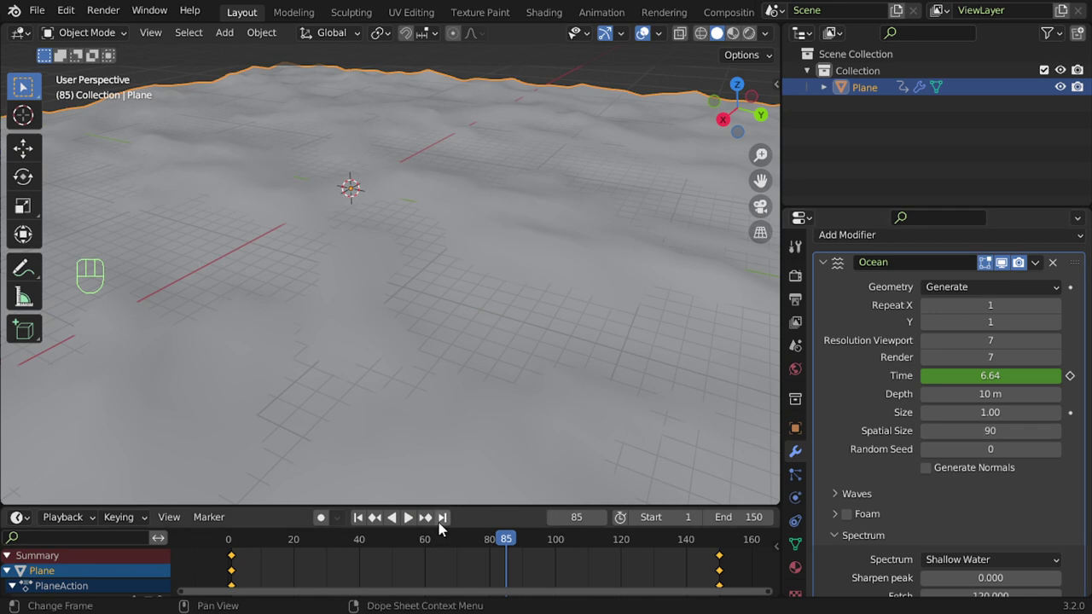
# Play the animation to preview the waves with Depth 10 m and Spatial Size 90
pyautogui.click(413, 526)
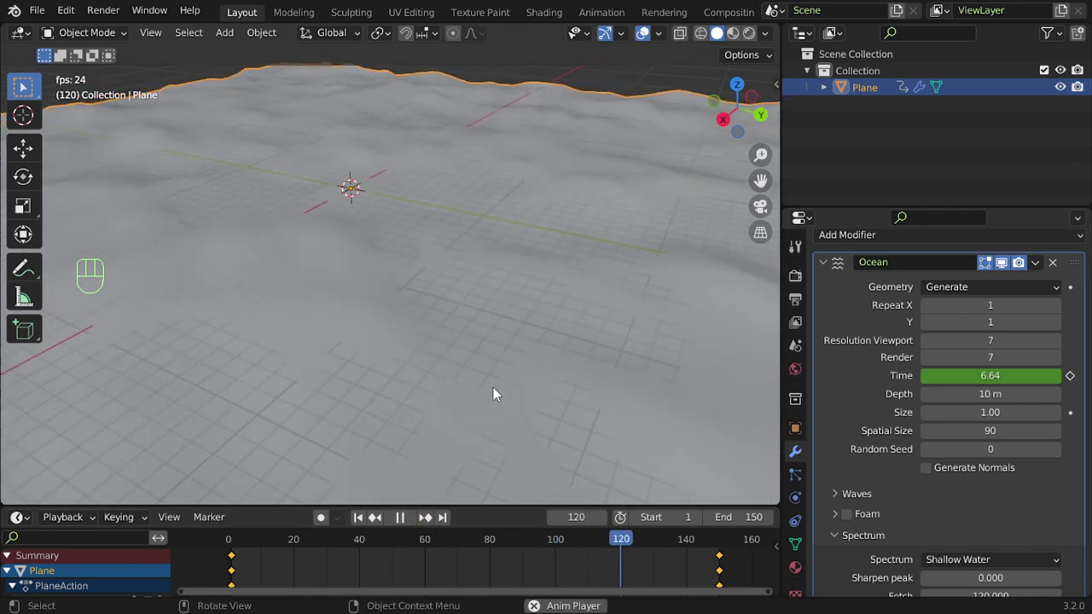
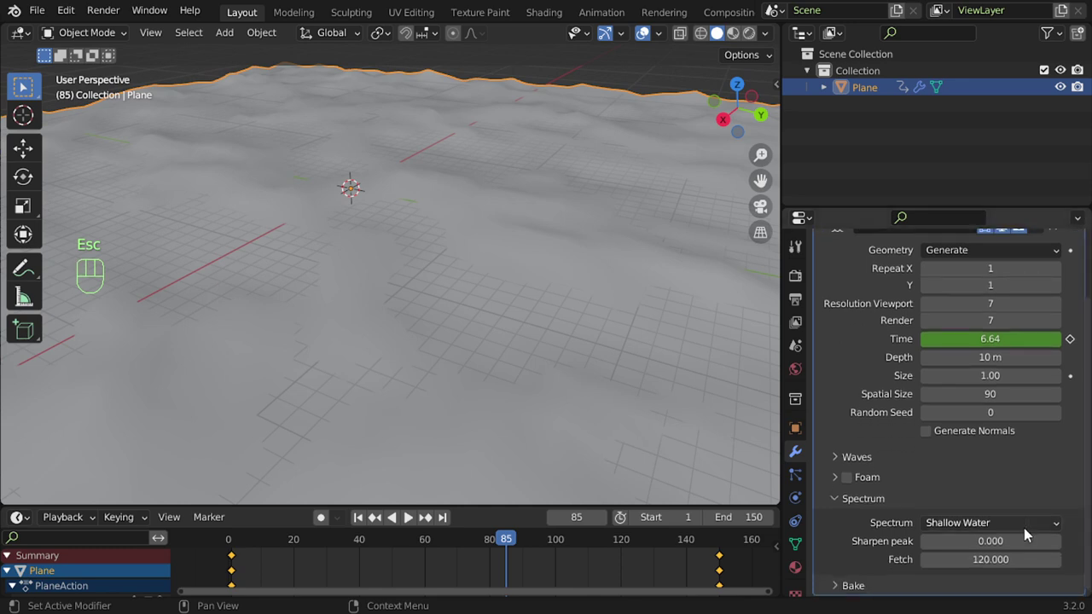
# Drag Depth to 30 m with Established Ocean spectrum and Spatial Size 60, then play
pyautogui.moveTo(1021, 533); pyautogui.dragTo(964, 489)
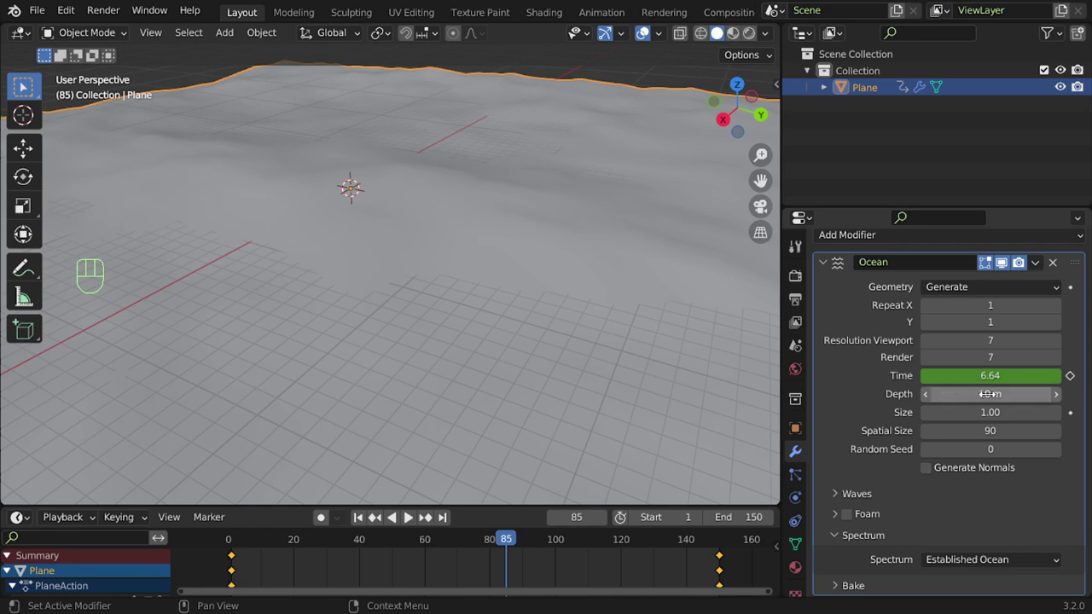
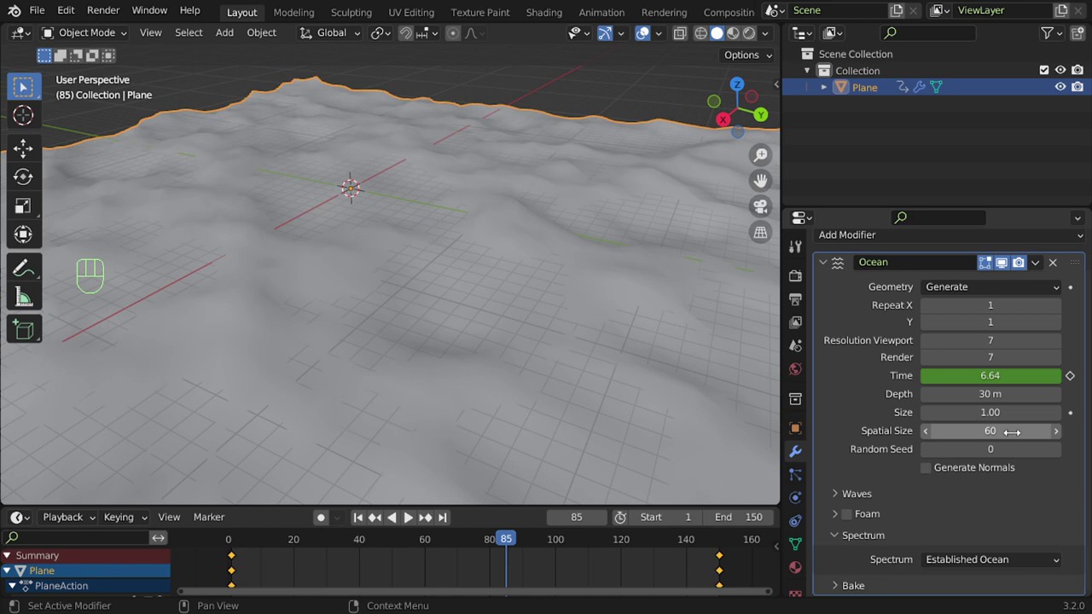
pyautogui.click(416, 523)
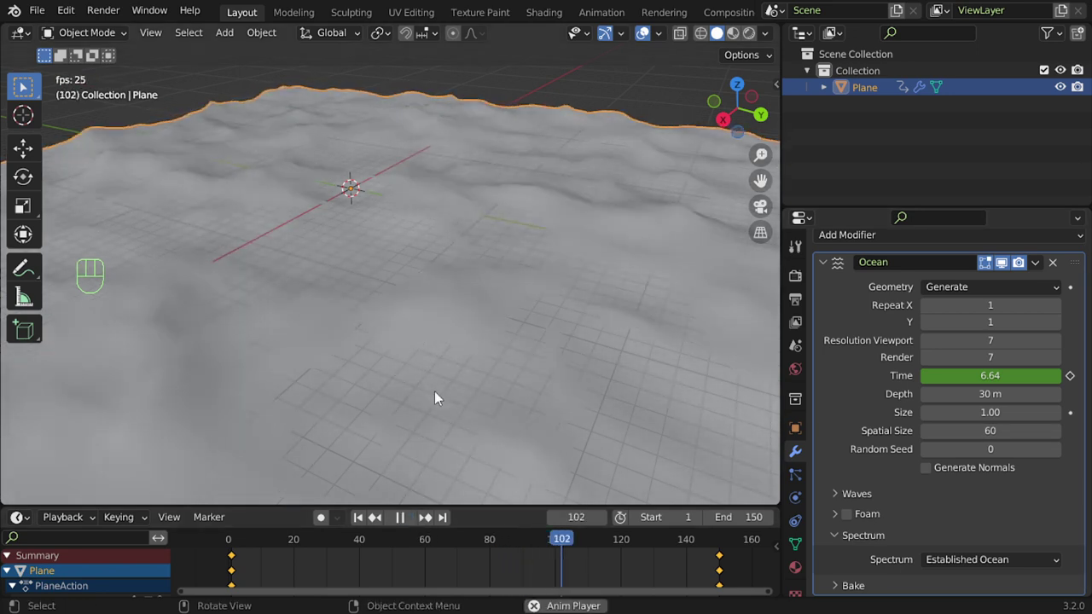
pyautogui.moveTo(501, 306); pyautogui.dragTo(644, 306)
pyautogui.middleClick(624, 305)
pyautogui.moveTo(593, 327); pyautogui.dragTo(649, 324)
pyautogui.middleClick(623, 332)
pyautogui.middleClick(618, 347)
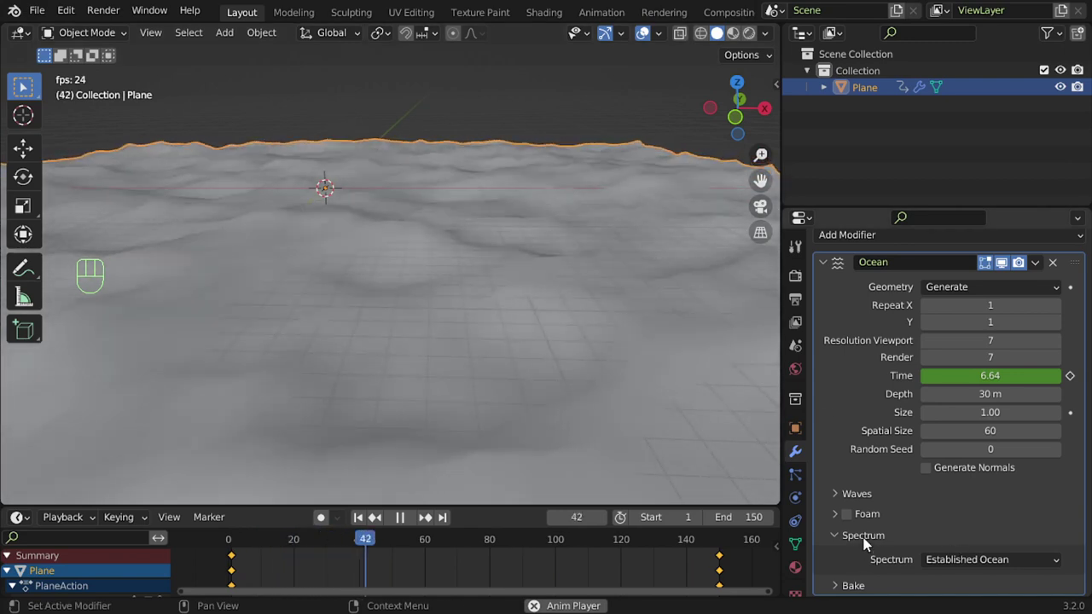
pyautogui.moveTo(957, 567); pyautogui.dragTo(936, 541)
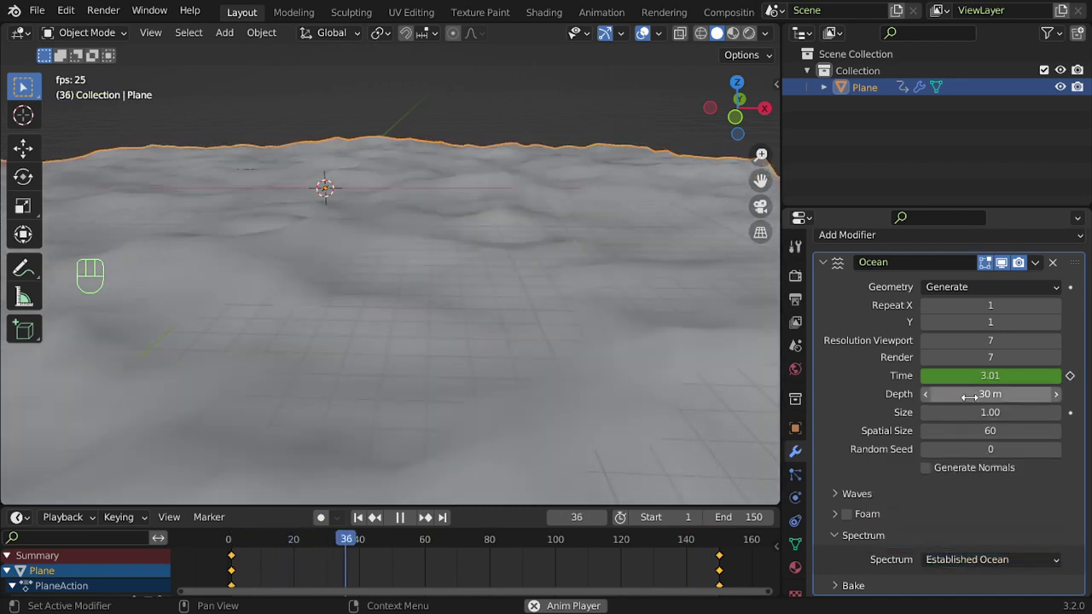